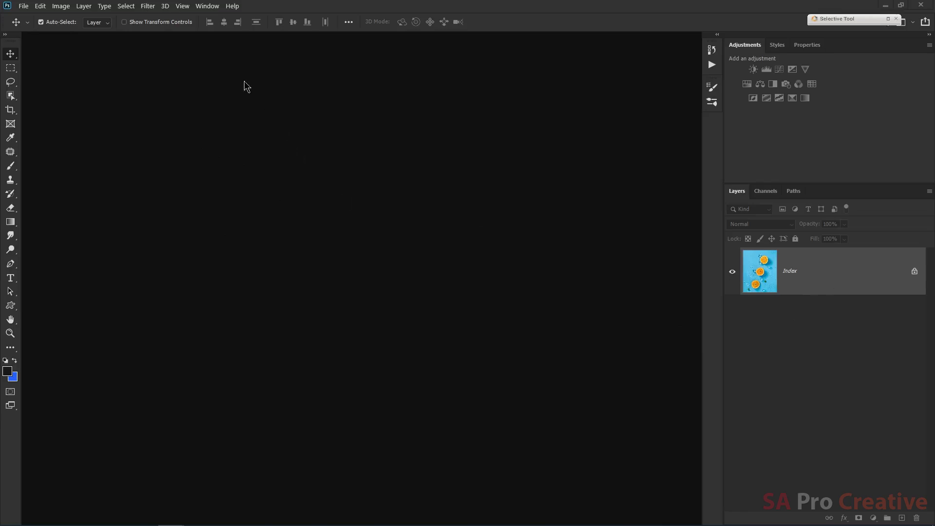
Dock the floating orange-slices photo window as a tabbed document in the workspace at 25%
{"action": "left_click_drag", "start_coordinate": [206, 12], "coordinate": [282, 201]}
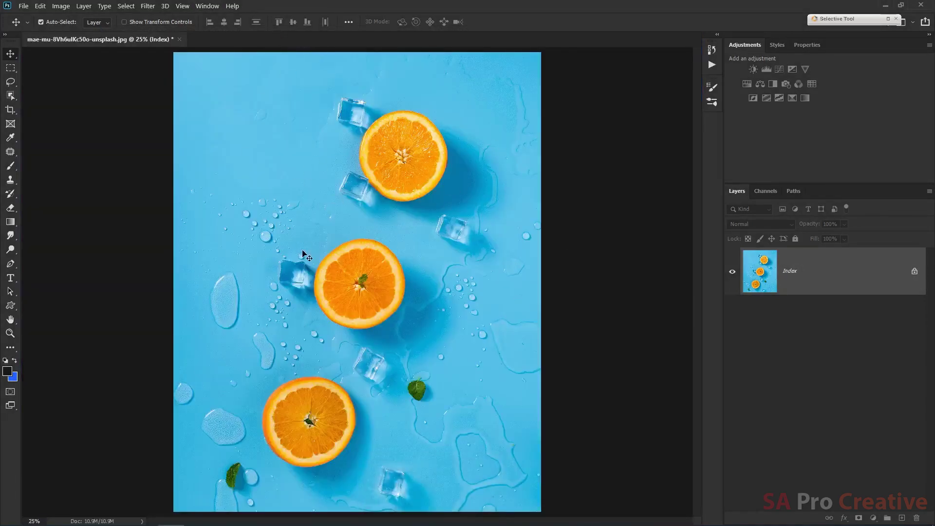